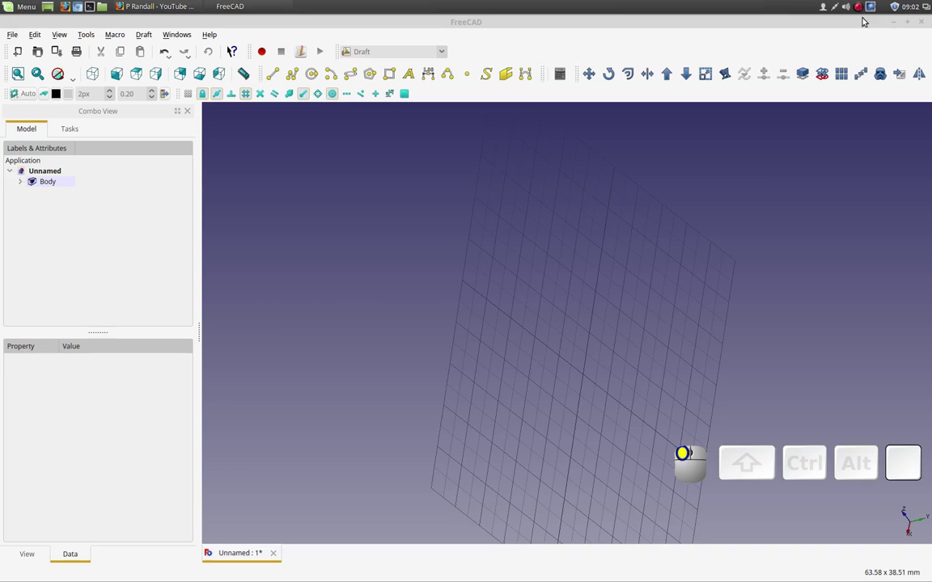
Orbit and zoom the empty grid to a tilted overhead angle, keeping the Draft workbench
{"action": "left_click_drag", "start_coordinate": [756, 175], "coordinate": [693, 210]}
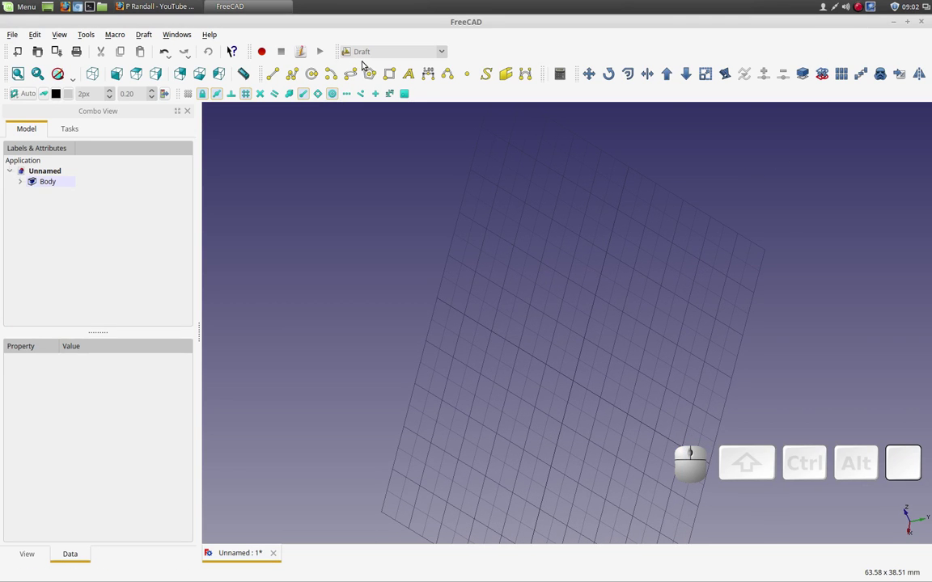
{"action": "left_click", "coordinate": [444, 55]}
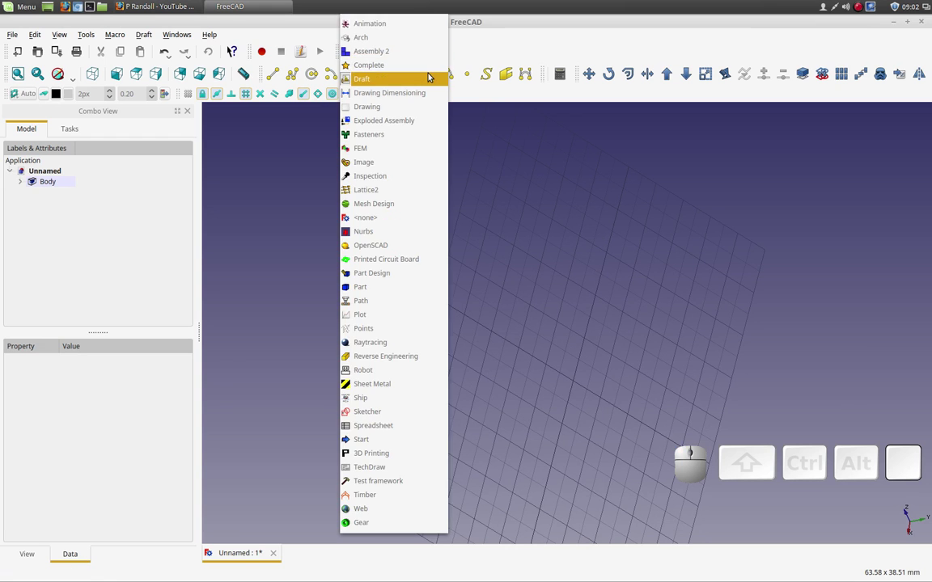
{"action": "left_click", "coordinate": [431, 74]}
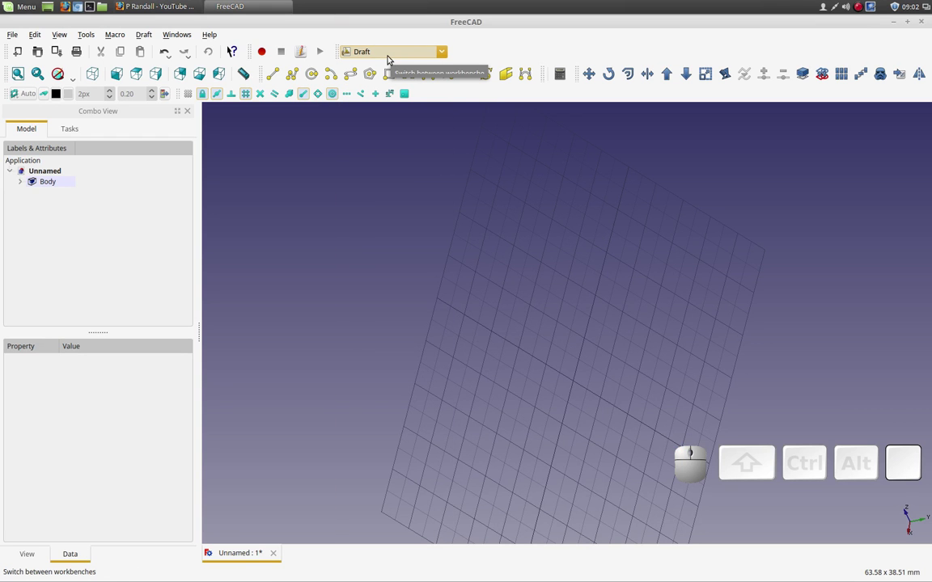
{"action": "left_click_drag", "start_coordinate": [357, 230], "coordinate": [433, 176]}
{"action": "left_click_drag", "start_coordinate": [479, 378], "coordinate": [498, 269]}
{"action": "scroll", "scroll_direction": "up", "scroll_amount": 3}
{"action": "scroll", "scroll_direction": "up", "scroll_amount": 3}
{"action": "left_click_drag", "start_coordinate": [597, 276], "coordinate": [572, 341]}
{"action": "left_click_drag", "start_coordinate": [540, 225], "coordinate": [550, 210]}
{"action": "left_click_drag", "start_coordinate": [551, 209], "coordinate": [559, 224]}
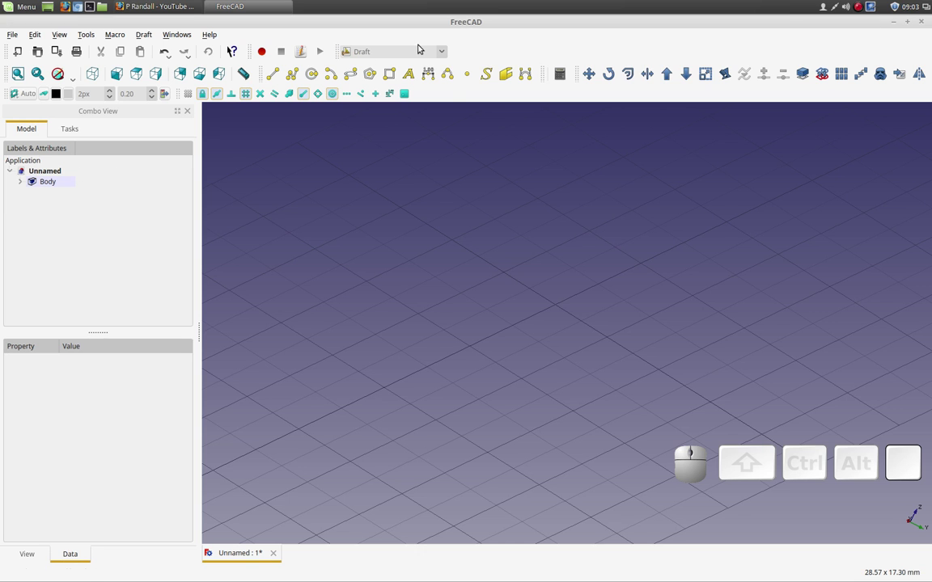
In the Part workbench, add two cubes and shift the second one along an axis with Transform
{"action": "left_click", "coordinate": [421, 51]}
{"action": "left_click", "coordinate": [385, 291]}
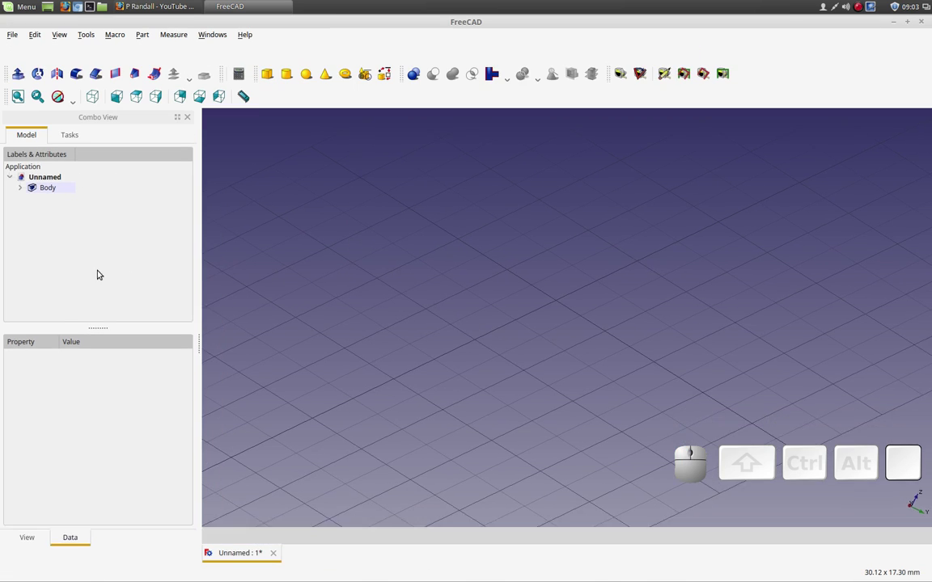
{"action": "left_click", "coordinate": [268, 80]}
{"action": "left_click", "coordinate": [267, 79]}
{"action": "left_click", "coordinate": [53, 214]}
{"action": "right_click", "coordinate": [64, 207]}
{"action": "left_click", "coordinate": [71, 214]}
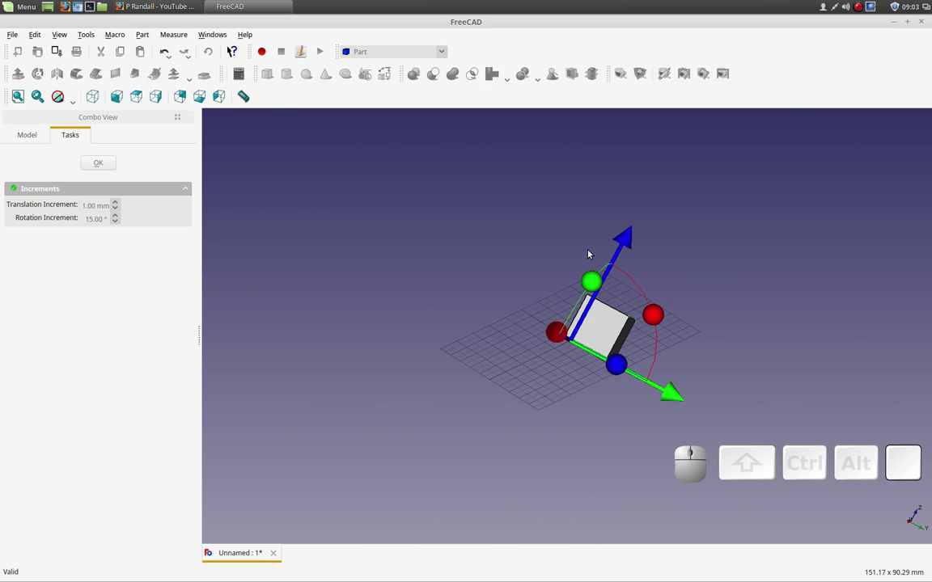
{"action": "left_click", "coordinate": [634, 232]}
{"action": "left_click_drag", "start_coordinate": [571, 296], "coordinate": [224, 265]}
{"action": "left_click", "coordinate": [97, 170]}
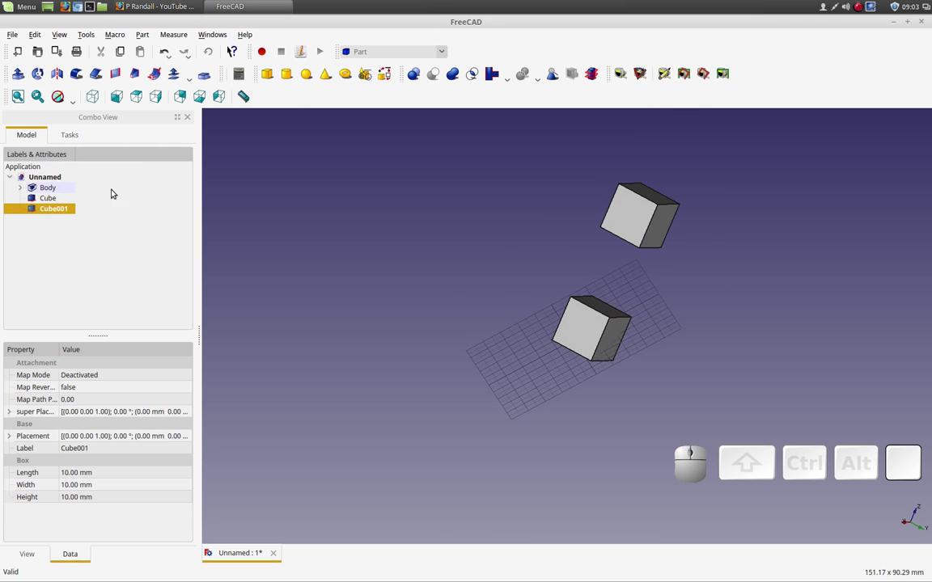
Add a cylinder and transform it aside, away from the two cubes
{"action": "left_click", "coordinate": [288, 76]}
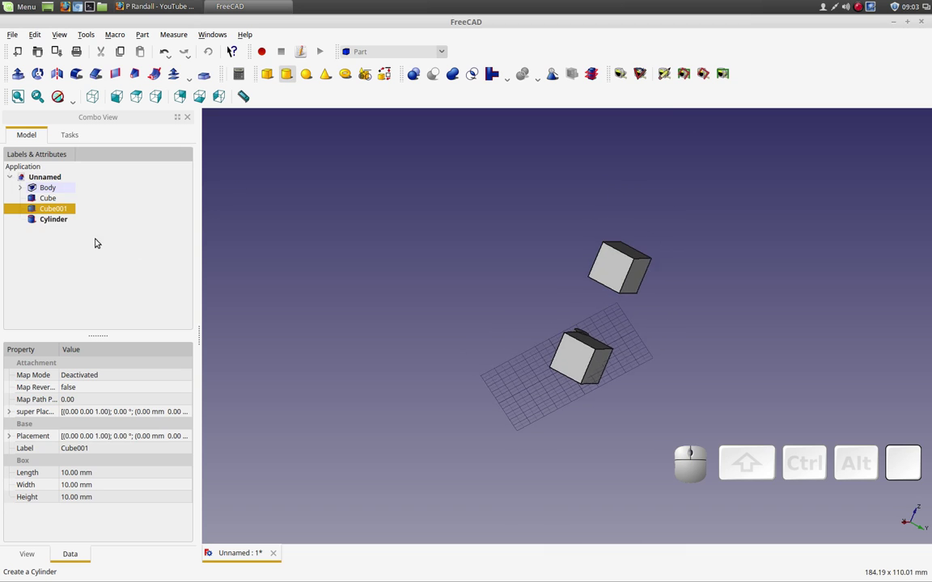
{"action": "left_click", "coordinate": [74, 218]}
{"action": "right_click", "coordinate": [74, 218]}
{"action": "left_click", "coordinate": [93, 226]}
{"action": "left_click_drag", "start_coordinate": [653, 426], "coordinate": [516, 403]}
{"action": "left_click", "coordinate": [418, 390]}
{"action": "left_click", "coordinate": [95, 164]}
{"action": "left_click_drag", "start_coordinate": [334, 255], "coordinate": [400, 195]}
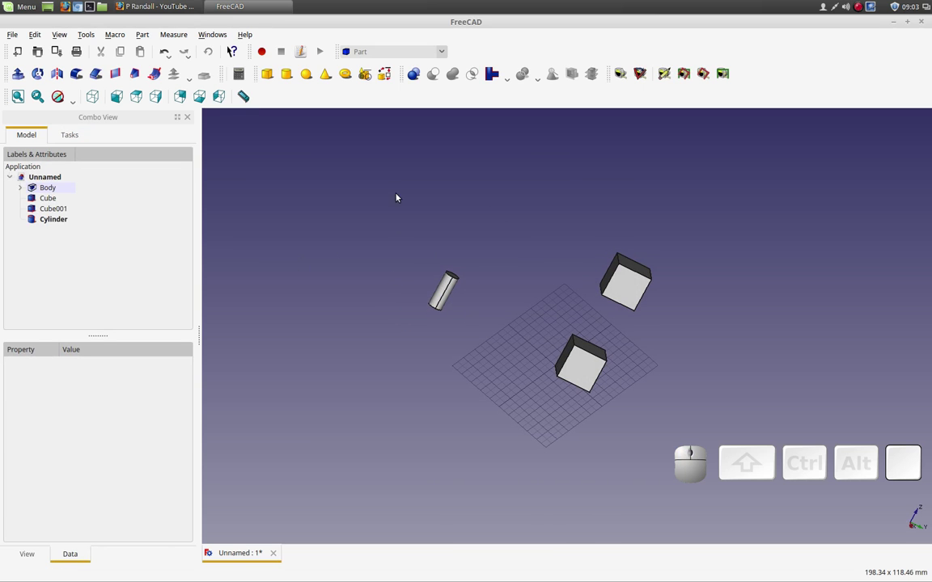
Switch back to the Draft workbench and zoom in on the cubes and cylinder
{"action": "left_click", "coordinate": [446, 57]}
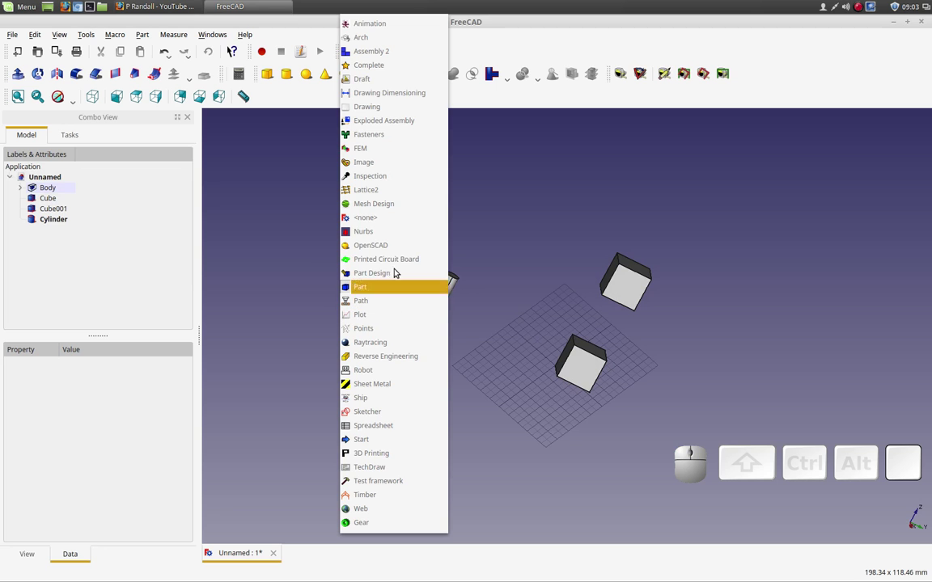
{"action": "left_click", "coordinate": [394, 84]}
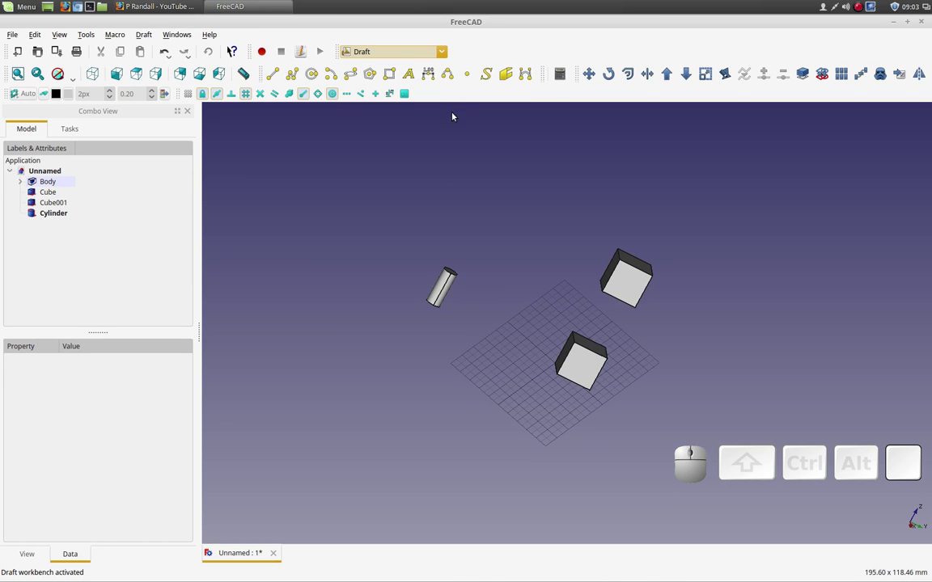
{"action": "scroll", "scroll_direction": "up", "scroll_amount": 3}
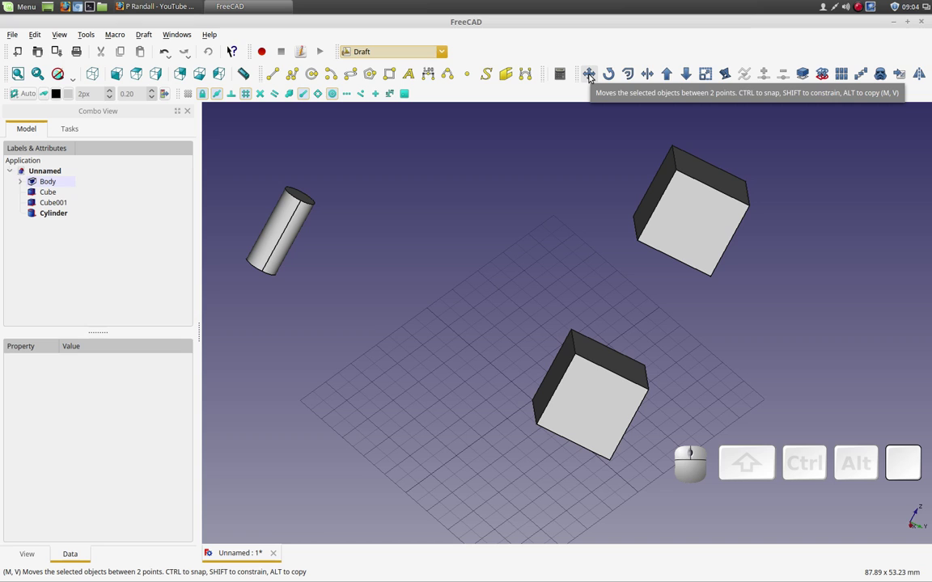
Start a Draft Move and pick the upper cube (Cube001) as the object to move
{"action": "left_click", "coordinate": [591, 76]}
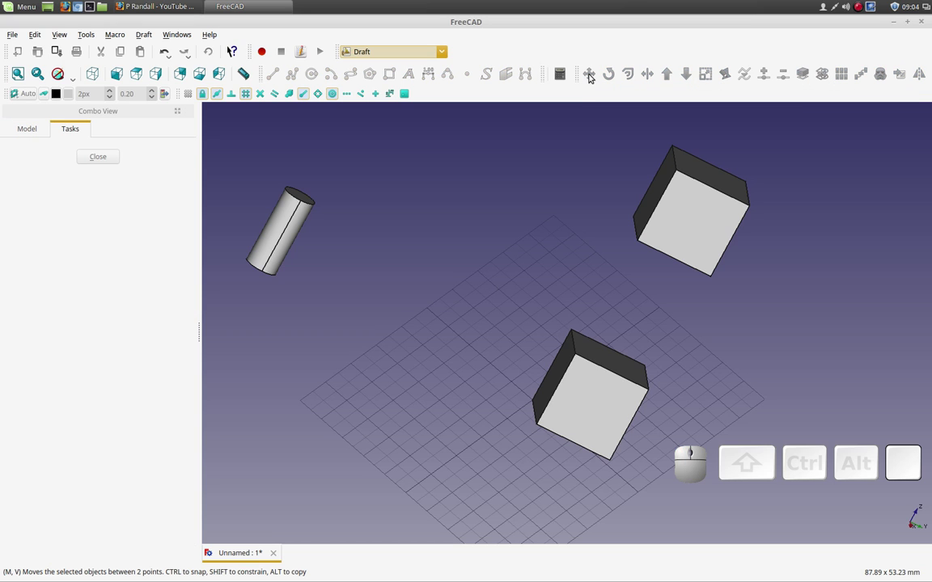
{"action": "left_click", "coordinate": [689, 216]}
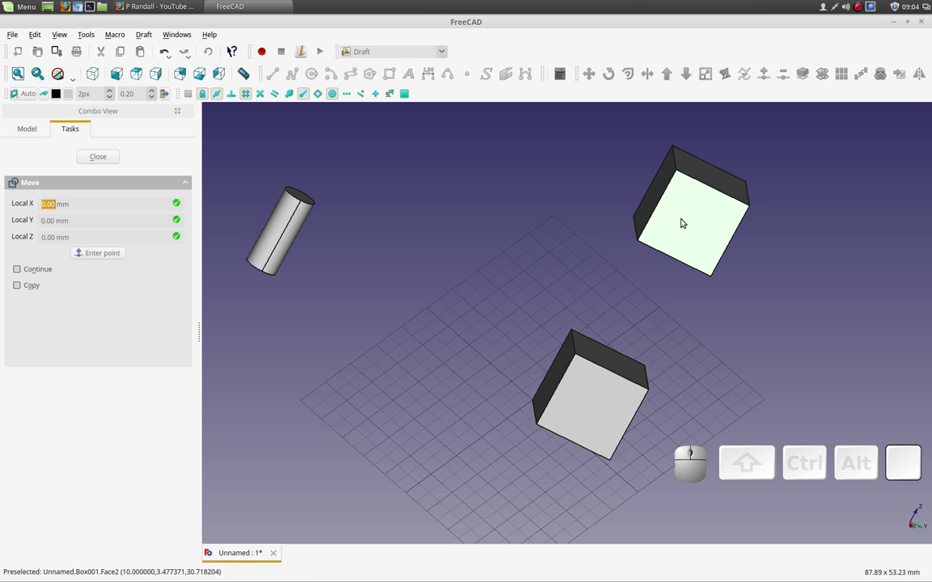
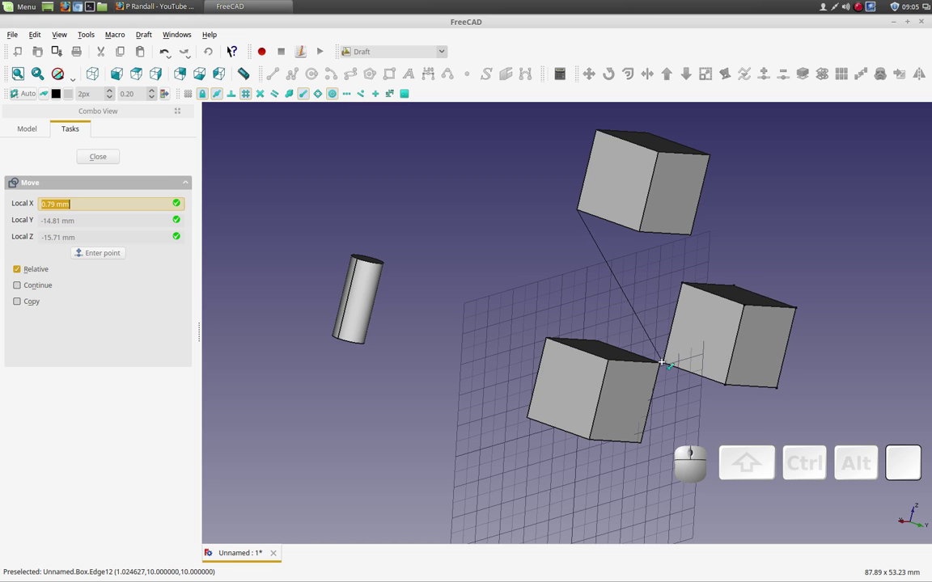
{"action": "left_click", "coordinate": [665, 362]}
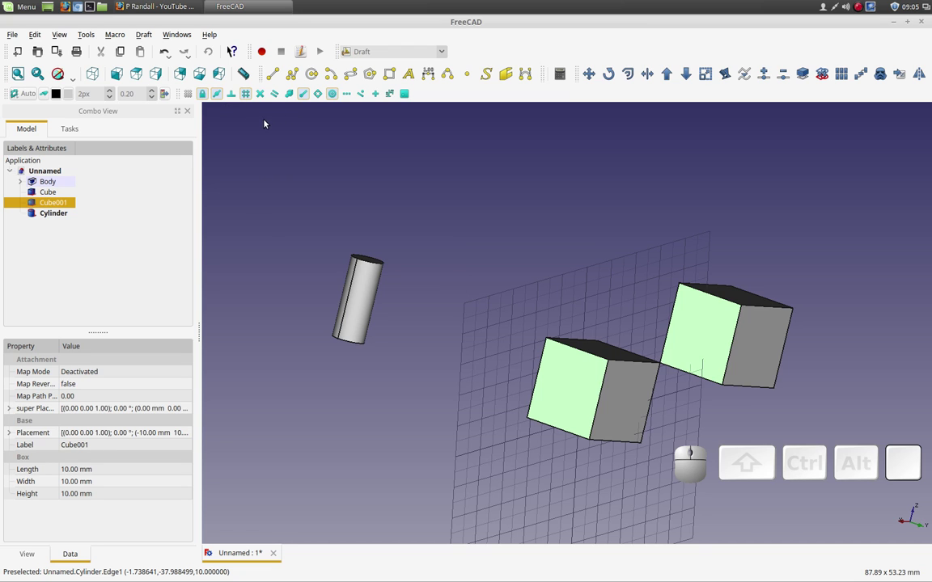
{"action": "left_click_drag", "start_coordinate": [582, 250], "coordinate": [576, 269]}
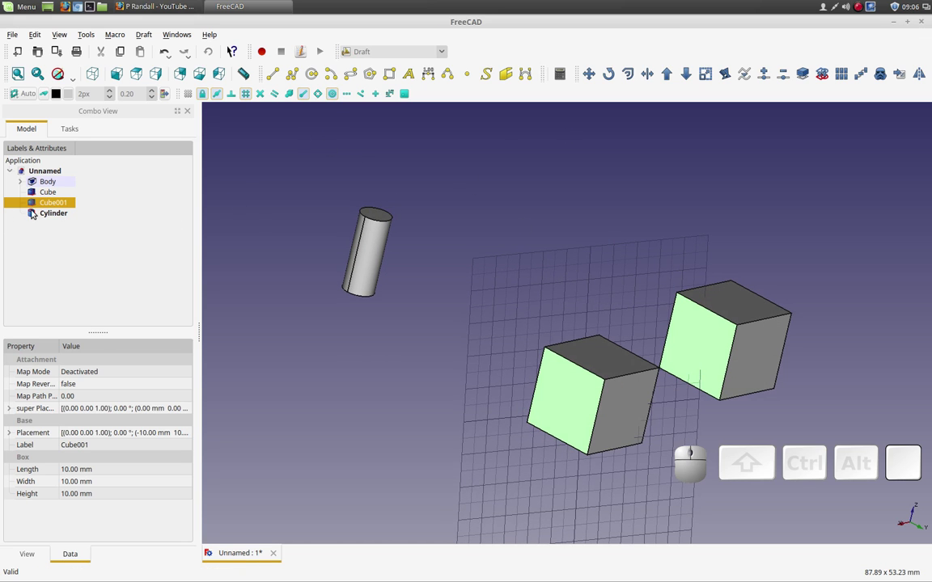
Draft Move the selected cylinder onto the first cube's face, then inspect the joint
{"action": "left_click", "coordinate": [42, 210]}
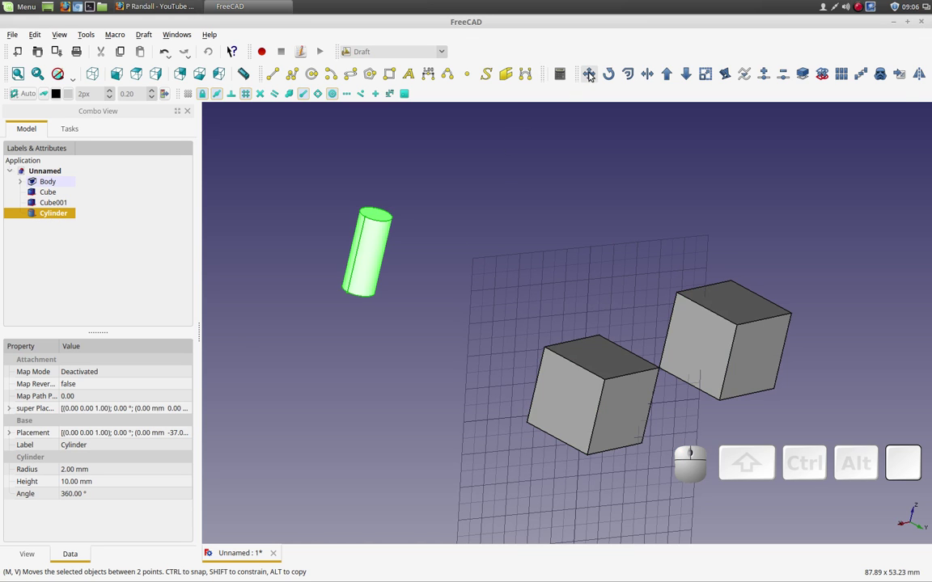
{"action": "left_click", "coordinate": [591, 74]}
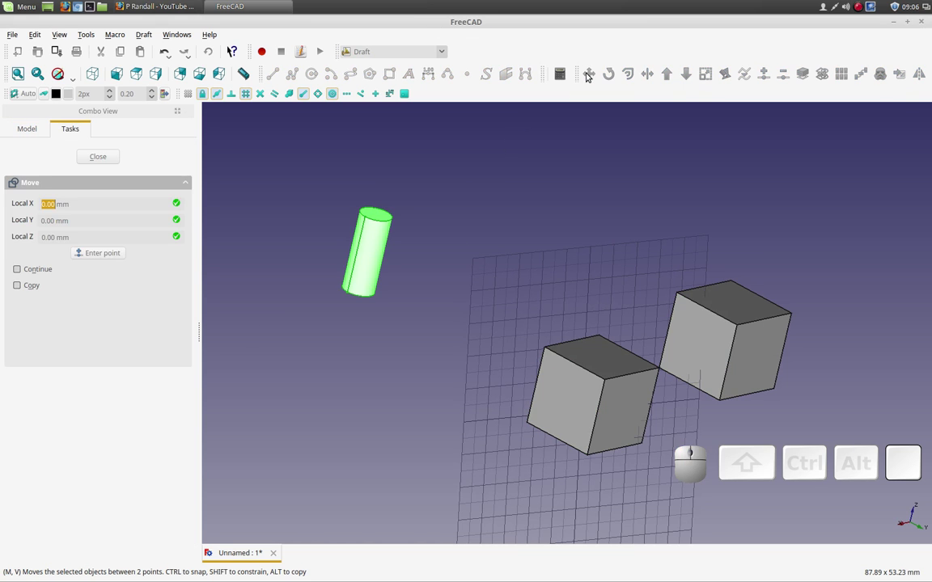
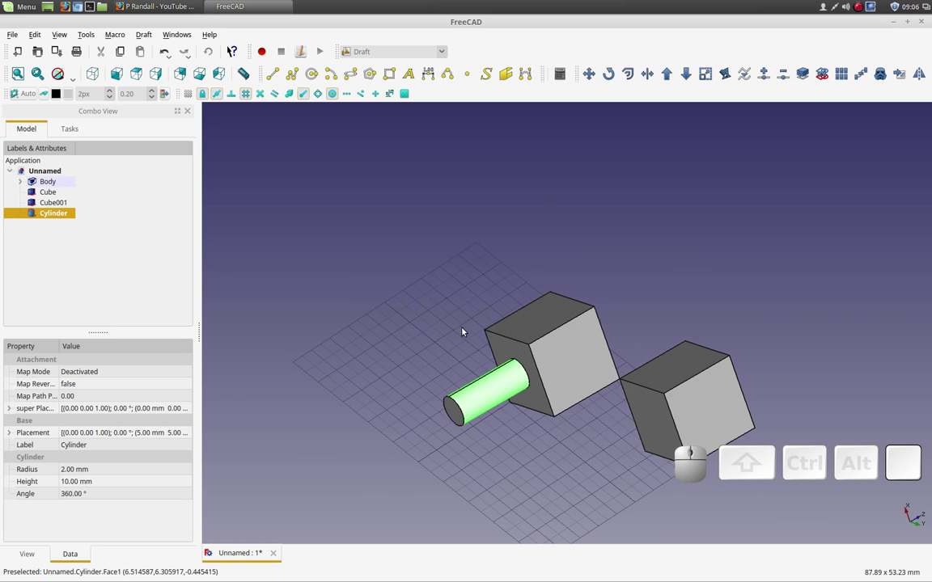
{"action": "middle_click", "coordinate": [466, 279]}
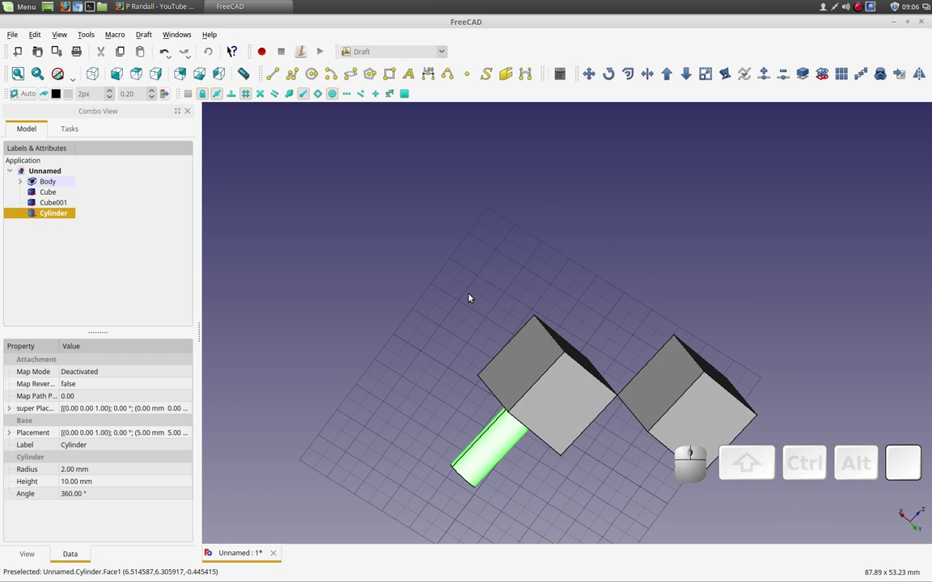